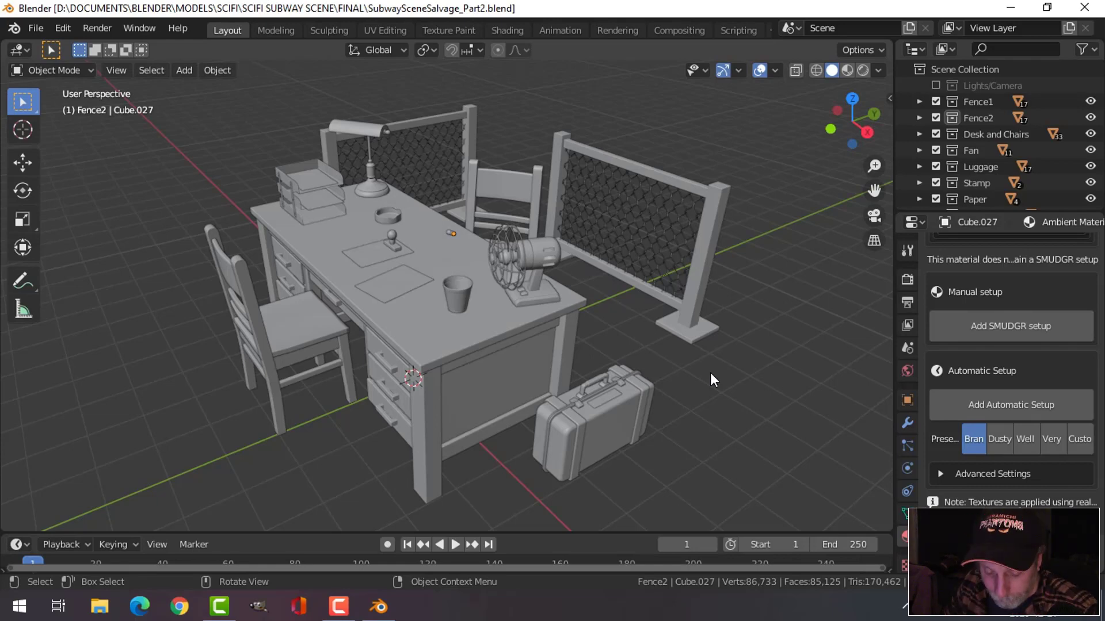
- Switch the viewport to Material Preview and re-enable the Lights/Camera collection
{"action": "middle_click", "coordinate": [712, 392]}
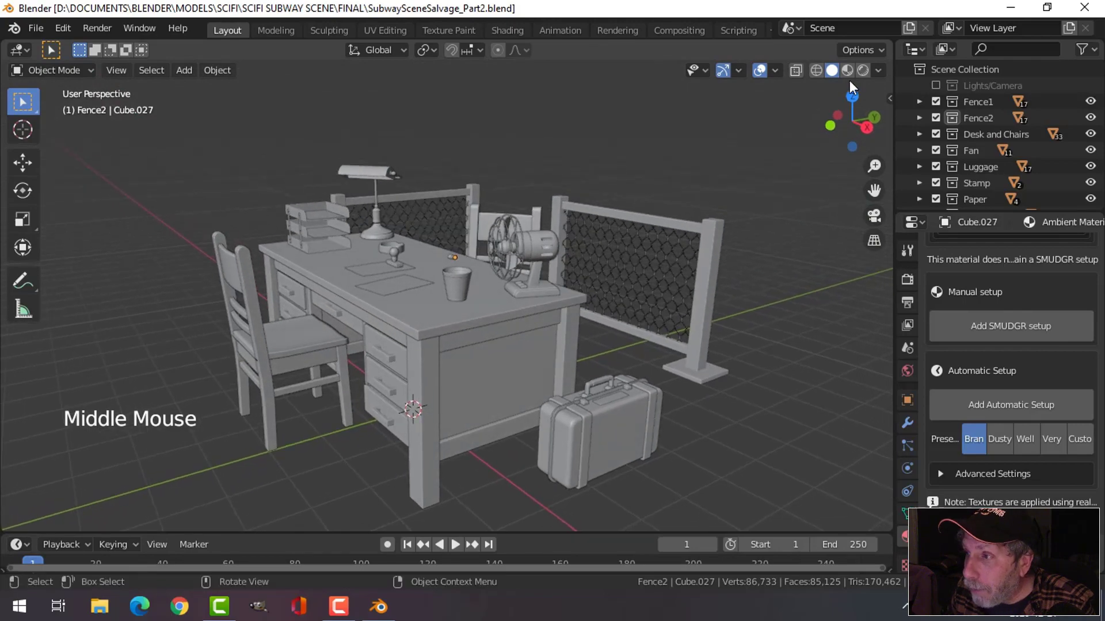
{"action": "left_click", "coordinate": [821, 154]}
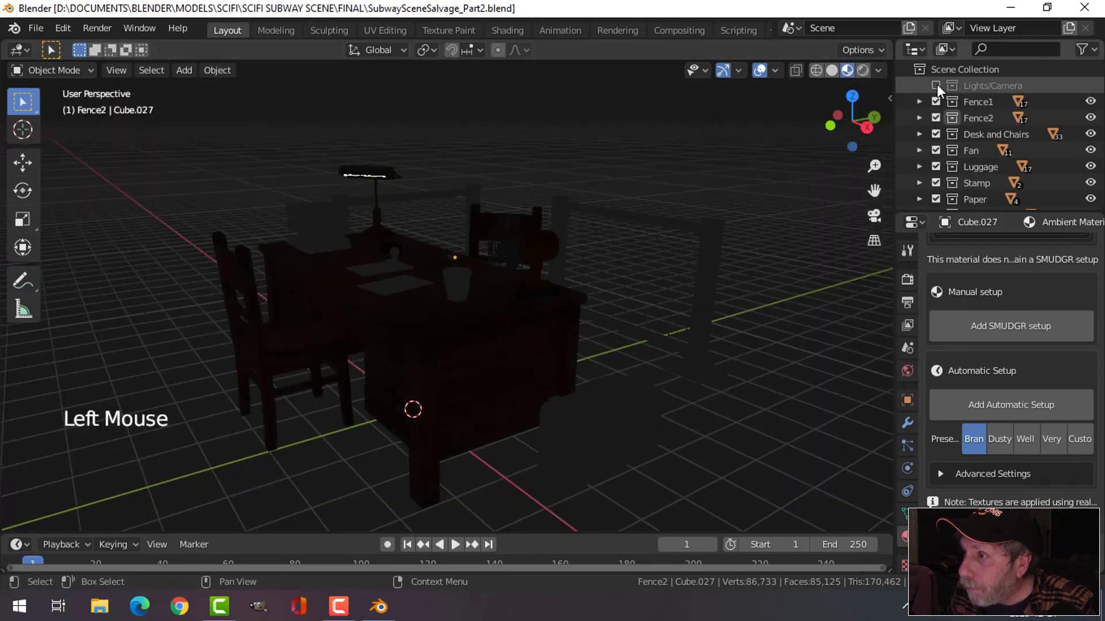
{"action": "left_click", "coordinate": [875, 164]}
{"action": "middle_click", "coordinate": [736, 312]}
{"action": "scroll", "scroll_direction": "up", "scroll_amount": 3}
{"action": "middle_click", "coordinate": [740, 328]}
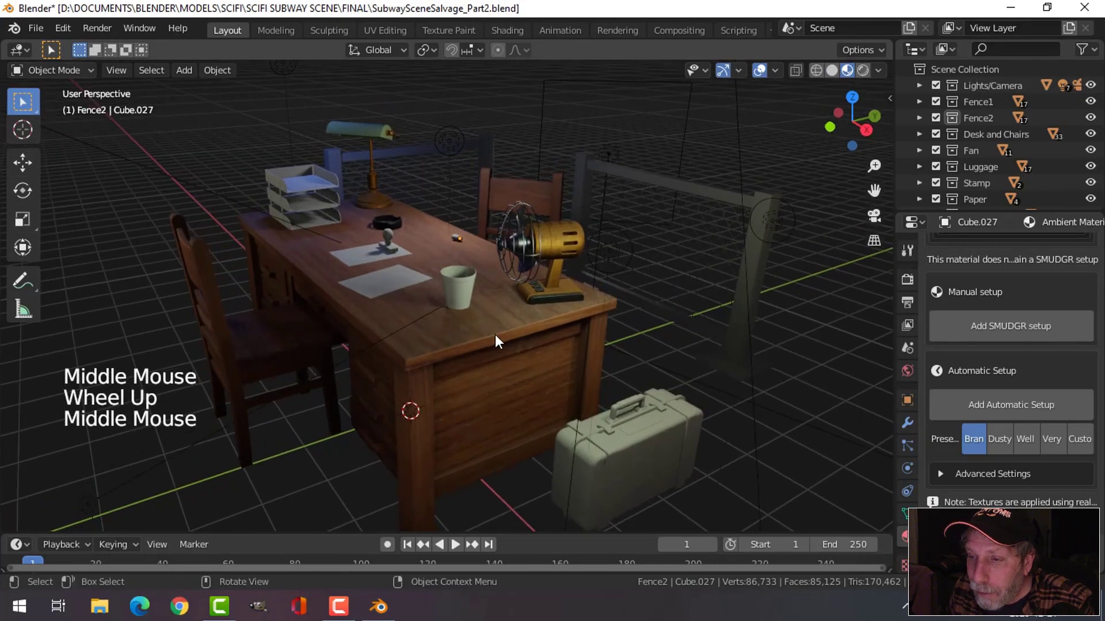
{"action": "scroll", "scroll_direction": "up", "scroll_amount": 3}
- Orbit around the fan, across the desk top and toward the trays and lamp to inspect them
{"action": "middle_click", "coordinate": [574, 330]}
{"action": "middle_click", "coordinate": [550, 313]}
{"action": "scroll", "scroll_direction": "down", "scroll_amount": 3}
{"action": "middle_click", "coordinate": [541, 378]}
{"action": "scroll", "scroll_direction": "up", "scroll_amount": 3}
{"action": "scroll", "scroll_direction": "down", "scroll_amount": 3}
{"action": "middle_click", "coordinate": [561, 309]}
{"action": "middle_click", "coordinate": [557, 324]}
{"action": "middle_click", "coordinate": [538, 353]}
{"action": "middle_click", "coordinate": [549, 334]}
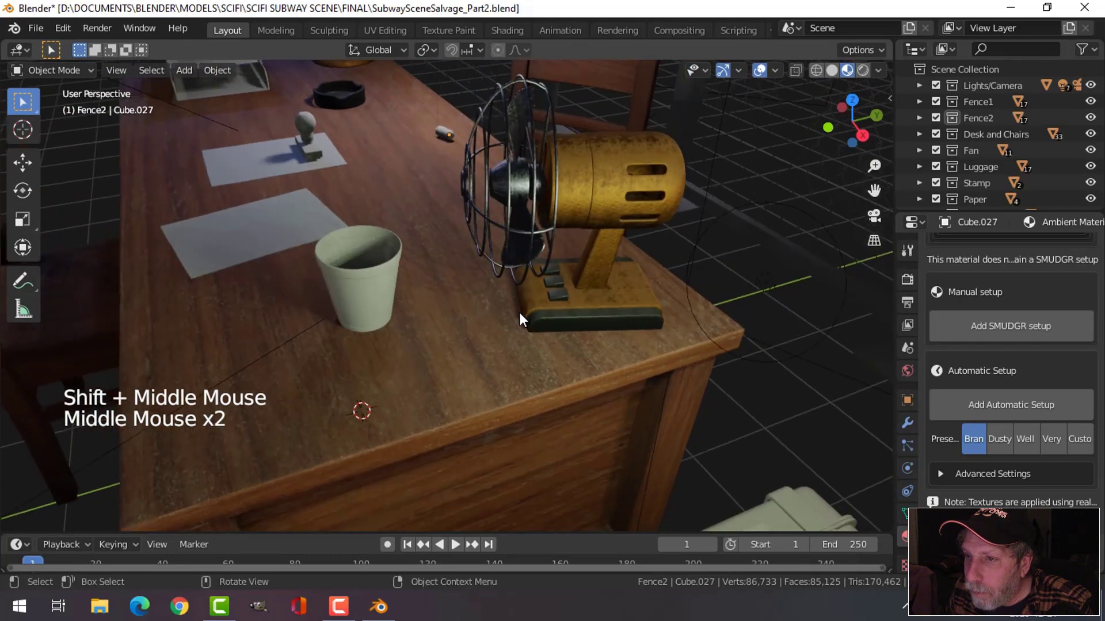
{"action": "middle_click", "coordinate": [551, 348]}
{"action": "scroll", "scroll_direction": "down", "scroll_amount": 3}
{"action": "middle_click", "coordinate": [551, 350]}
{"action": "middle_click", "coordinate": [562, 354]}
{"action": "middle_click", "coordinate": [362, 227]}
{"action": "middle_click", "coordinate": [356, 216]}
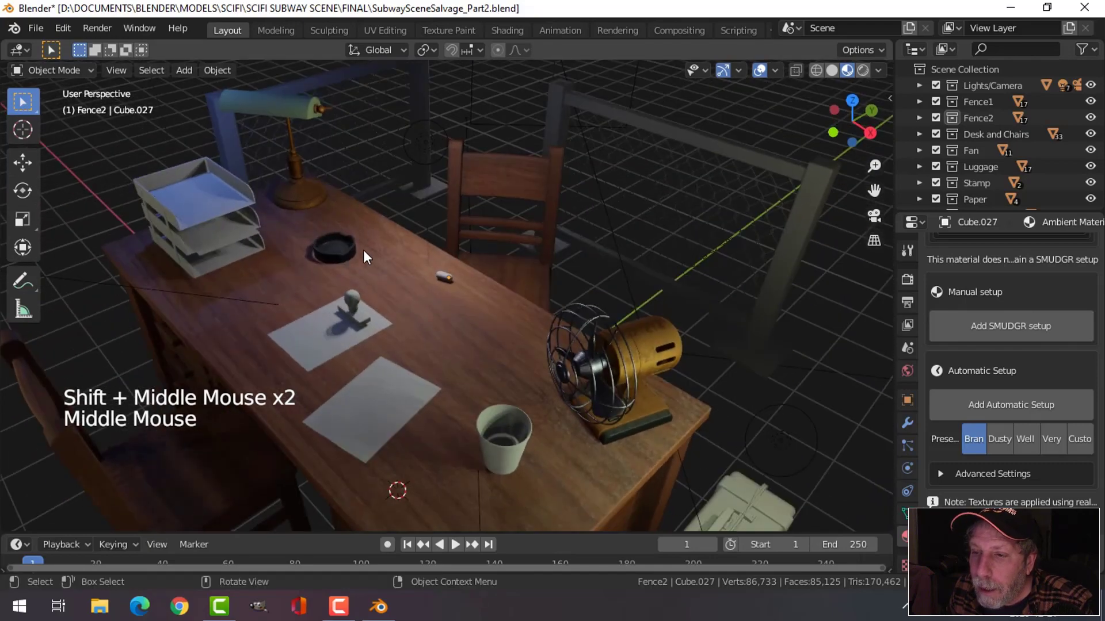
- Pull back to view the whole lit scene, then close in on the desk top
{"action": "scroll", "scroll_direction": "down", "scroll_amount": 3}
{"action": "scroll", "scroll_direction": "down", "scroll_amount": 3}
{"action": "scroll", "scroll_direction": "down", "scroll_amount": 3}
{"action": "middle_click", "coordinate": [636, 387]}
{"action": "middle_click", "coordinate": [628, 354]}
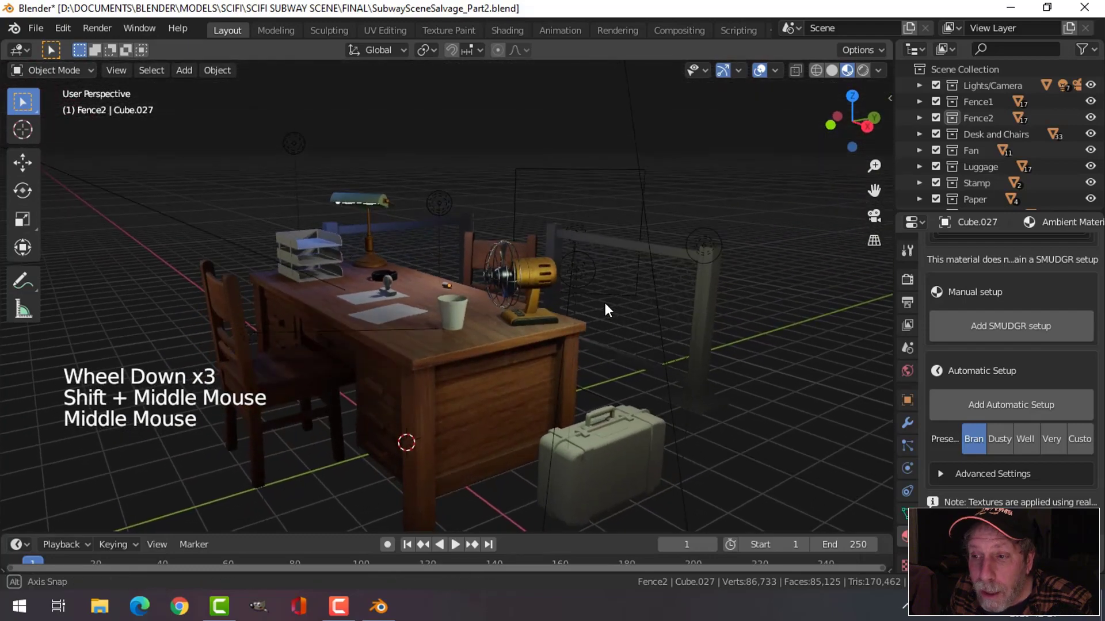
{"action": "middle_click", "coordinate": [604, 319]}
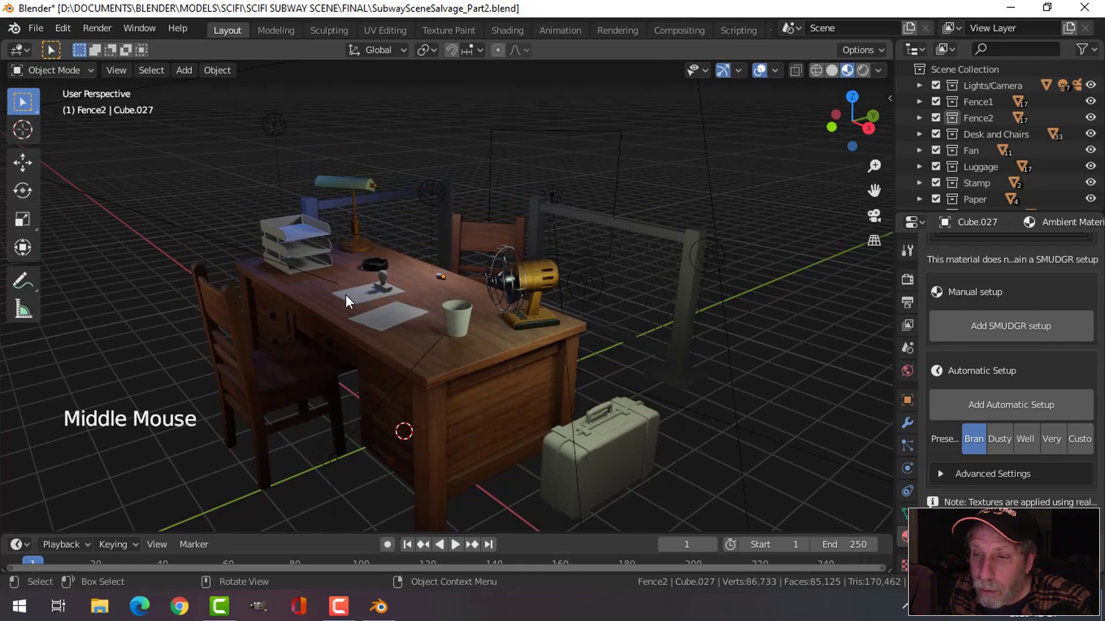
{"action": "scroll", "scroll_direction": "up", "scroll_amount": 3}
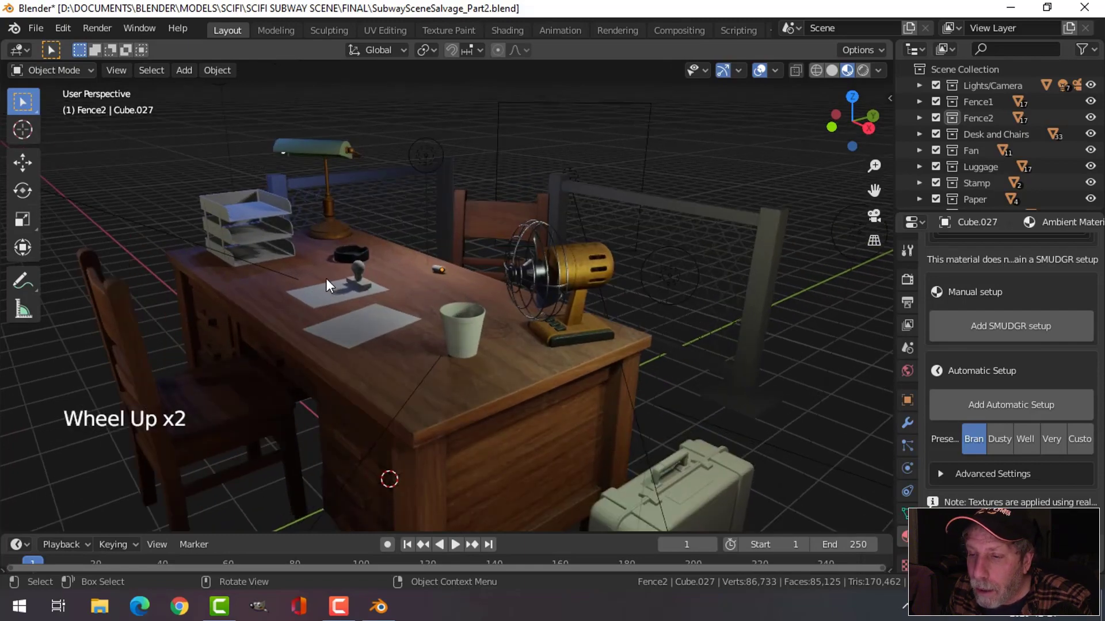
{"action": "scroll", "scroll_direction": "down", "scroll_amount": 3}
{"action": "middle_click", "coordinate": [355, 292]}
{"action": "middle_click", "coordinate": [397, 297]}
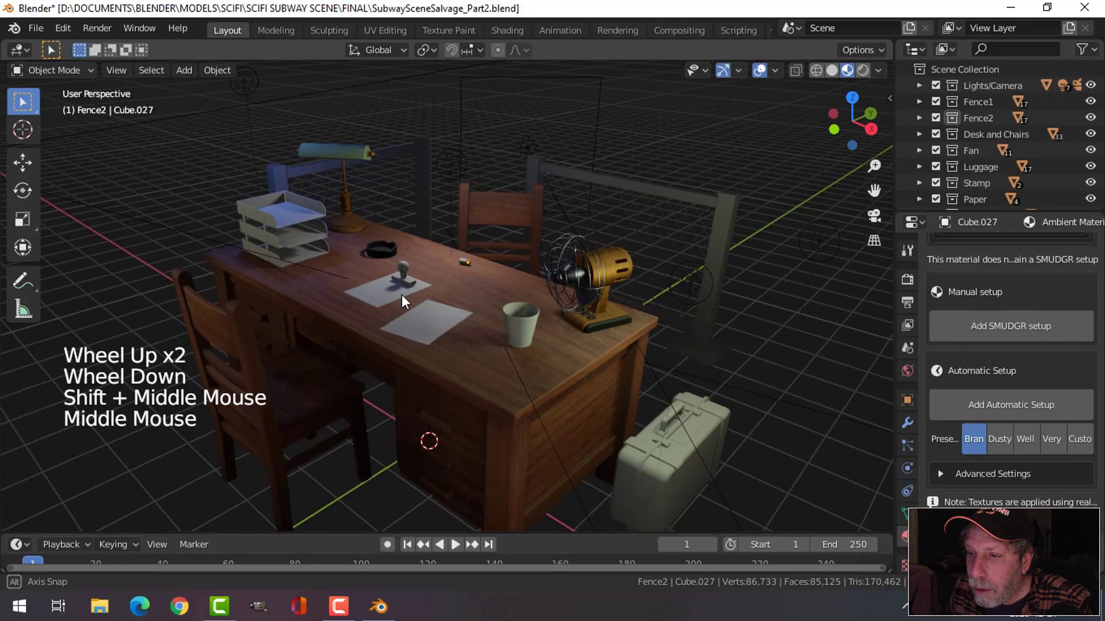
{"action": "scroll", "scroll_direction": "up", "scroll_amount": 3}
{"action": "middle_click", "coordinate": [386, 308]}
- Select the bullet on the desk, toggle the sidebar and orbit toward the stamp
{"action": "left_click", "coordinate": [373, 252]}
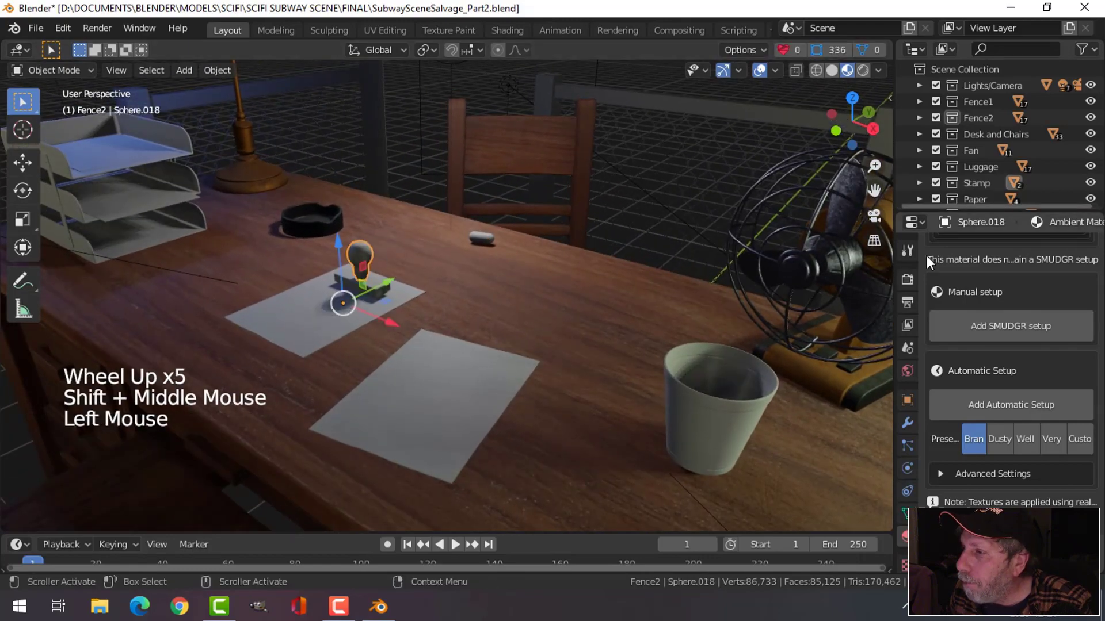
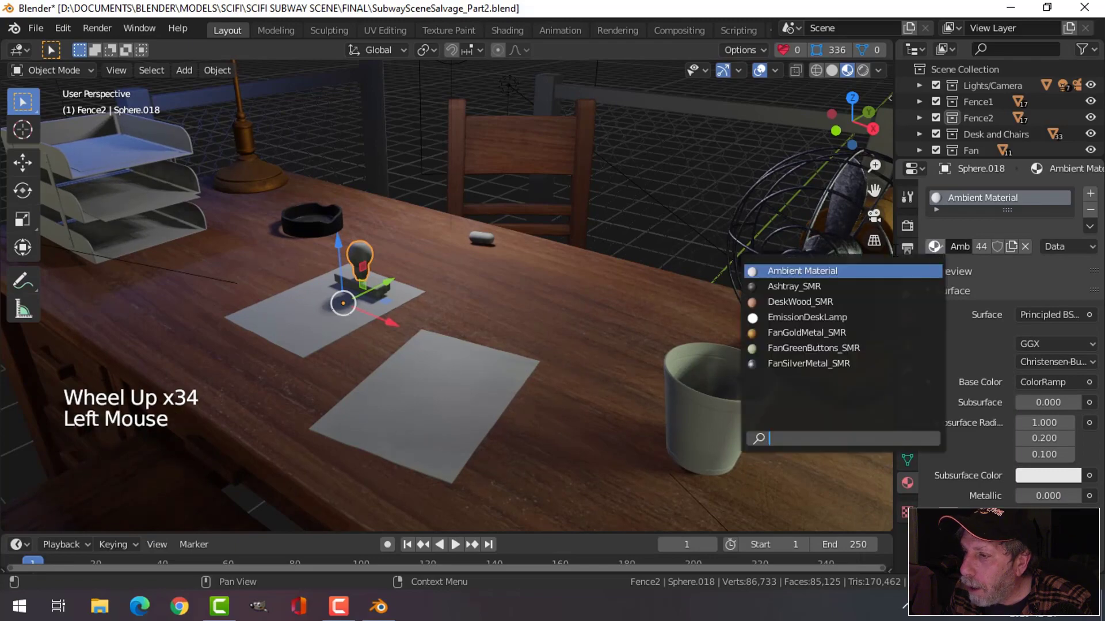
{"action": "scroll", "scroll_direction": "up", "scroll_amount": 3}
{"action": "key", "text": "n"}
{"action": "scroll", "scroll_direction": "up", "scroll_amount": 3}
{"action": "middle_click", "coordinate": [389, 260]}
{"action": "middle_click", "coordinate": [465, 263]}
{"action": "scroll", "scroll_direction": "down", "scroll_amount": 3}
{"action": "middle_click", "coordinate": [377, 257]}
{"action": "scroll", "scroll_direction": "down", "scroll_amount": 3}
{"action": "middle_click", "coordinate": [457, 273]}
{"action": "middle_click", "coordinate": [479, 257]}
- Give the stamp on the paper the existing FanGoldMetal_SMR material and check it
{"action": "left_click", "coordinate": [456, 219]}
{"action": "middle_click", "coordinate": [634, 274]}
{"action": "left_click", "coordinate": [940, 259]}
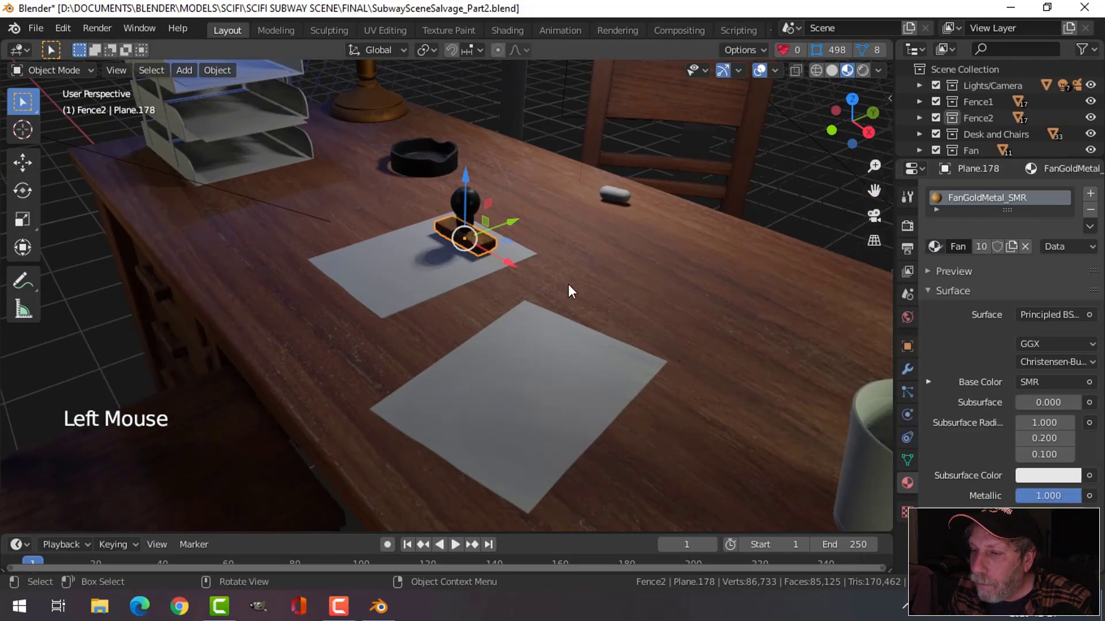
{"action": "key", "text": "alt+a"}
{"action": "scroll", "scroll_direction": "down", "scroll_amount": 3}
{"action": "middle_click", "coordinate": [648, 293]}
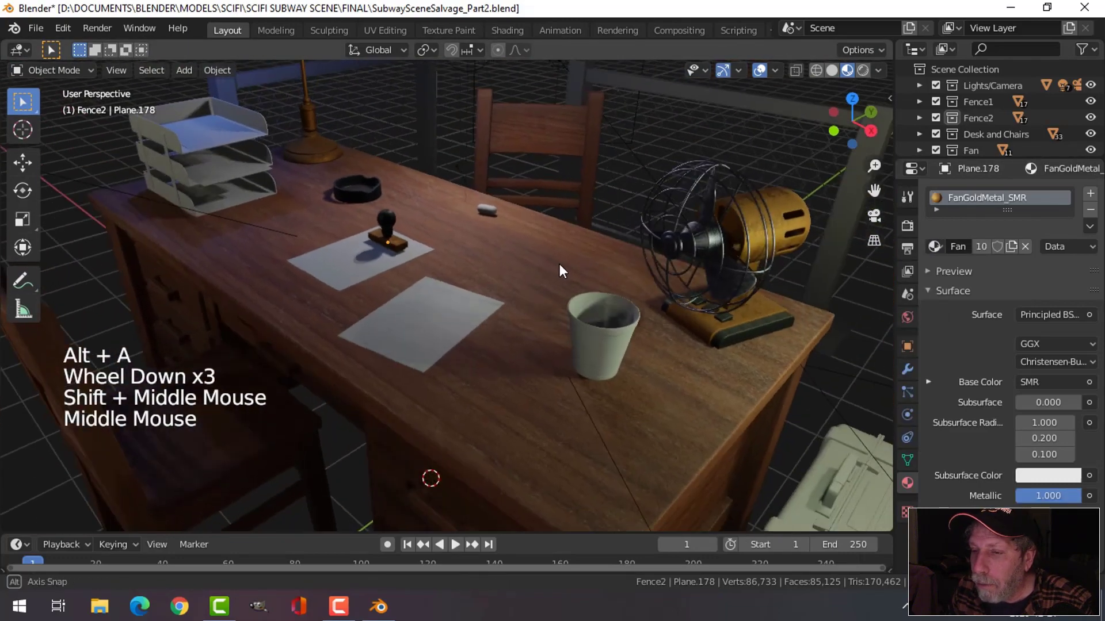
{"action": "middle_click", "coordinate": [612, 262]}
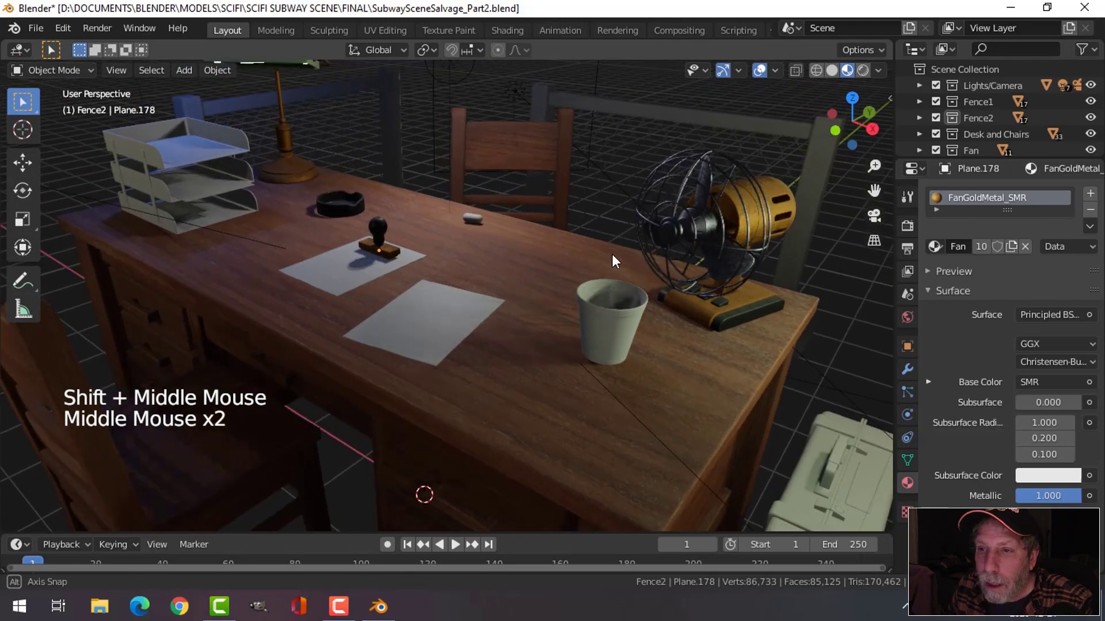
{"action": "scroll", "scroll_direction": "down", "scroll_amount": 3}
- Give the top paper tray and another tray part the existing Ashtray_SMR material
{"action": "middle_click", "coordinate": [417, 276]}
{"action": "middle_click", "coordinate": [519, 247]}
{"action": "scroll", "scroll_direction": "up", "scroll_amount": 3}
{"action": "middle_click", "coordinate": [412, 237]}
{"action": "left_click", "coordinate": [420, 227]}
{"action": "left_click", "coordinate": [941, 250]}
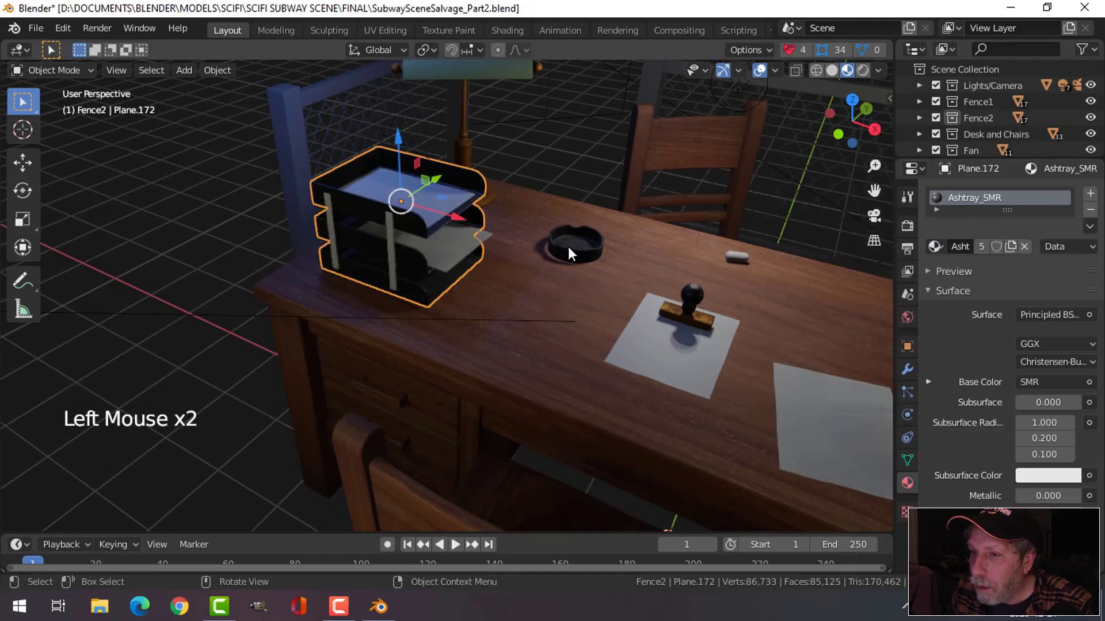
{"action": "key", "text": "alt+a"}
{"action": "left_click", "coordinate": [398, 246]}
{"action": "left_click", "coordinate": [941, 254]}
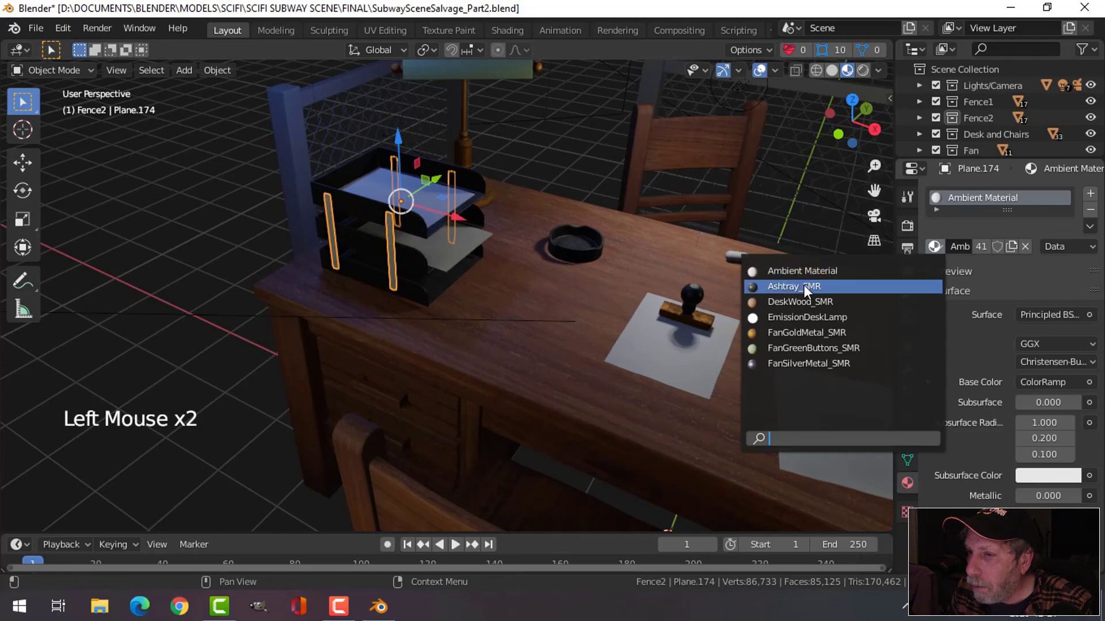
{"action": "key", "text": "alt+a"}
- Give the small parts on the tray the existing FanSilverMetal_SMR material and check the trays
{"action": "middle_click", "coordinate": [449, 256]}
{"action": "scroll", "scroll_direction": "up", "scroll_amount": 3}
{"action": "middle_click", "coordinate": [363, 262]}
{"action": "left_click", "coordinate": [357, 209]}
{"action": "left_click", "coordinate": [938, 247]}
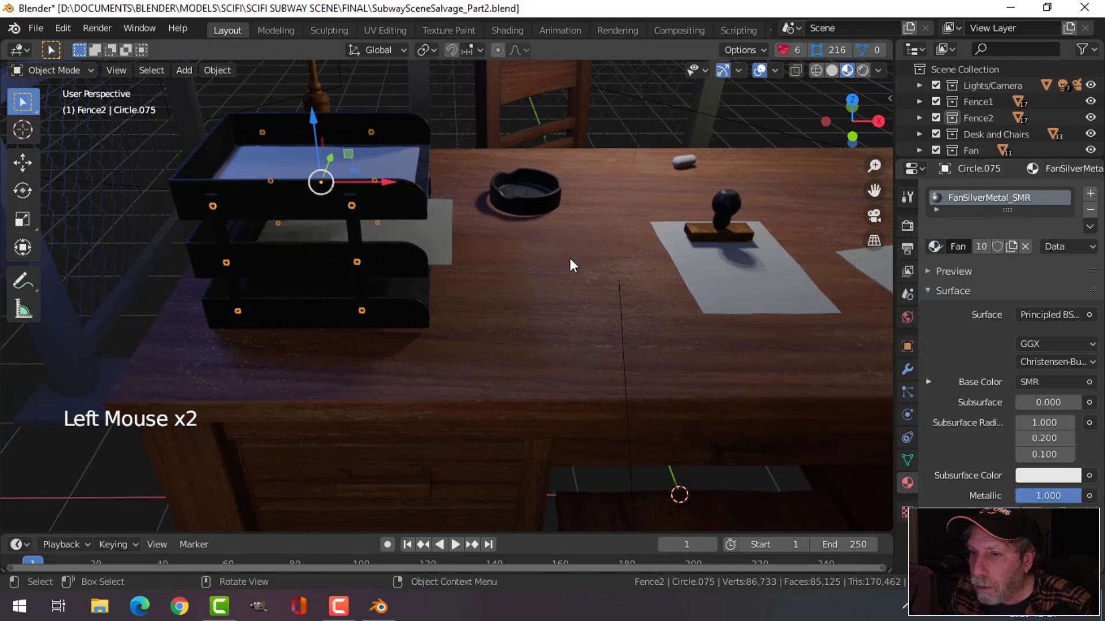
{"action": "key", "text": "alt+a"}
{"action": "middle_click", "coordinate": [564, 245]}
{"action": "scroll", "scroll_direction": "down", "scroll_amount": 3}
{"action": "middle_click", "coordinate": [591, 246]}
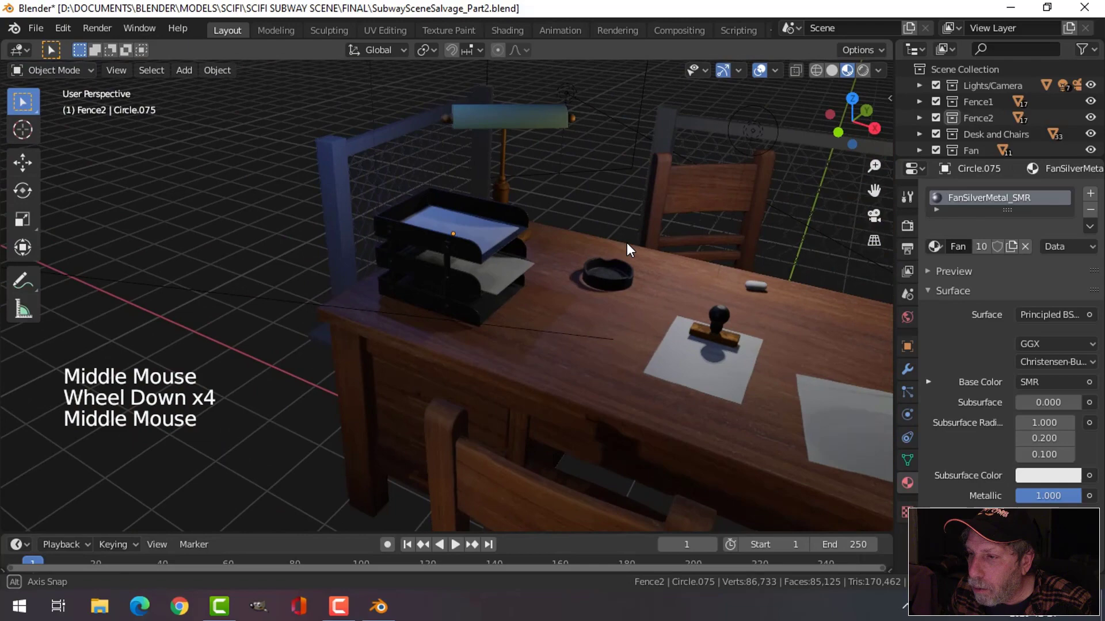
- Orbit the view over to the fences beside the desk
{"action": "middle_click", "coordinate": [738, 280]}
{"action": "middle_click", "coordinate": [527, 246]}
{"action": "middle_click", "coordinate": [599, 260]}
{"action": "scroll", "scroll_direction": "down", "scroll_amount": 3}
{"action": "middle_click", "coordinate": [596, 241]}
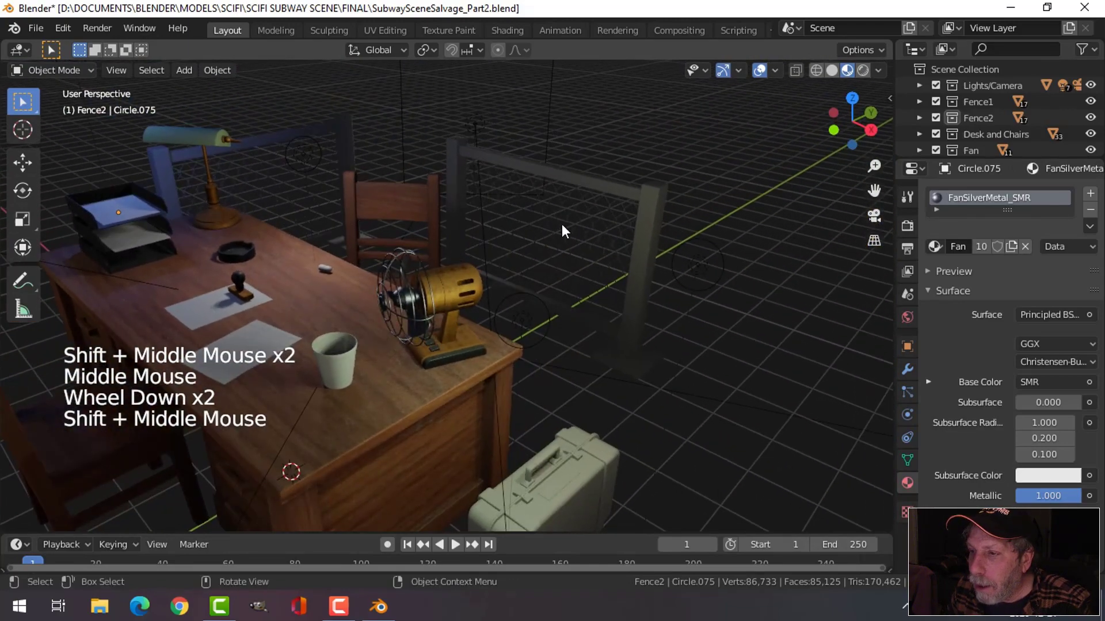
{"action": "middle_click", "coordinate": [519, 245]}
- Select the fence's wooden frame and Smart UV Project all its faces in Edit Mode
{"action": "scroll", "scroll_direction": "up", "scroll_amount": 3}
{"action": "left_click", "coordinate": [611, 169]}
{"action": "middle_click", "coordinate": [698, 237]}
{"action": "middle_click", "coordinate": [664, 239]}
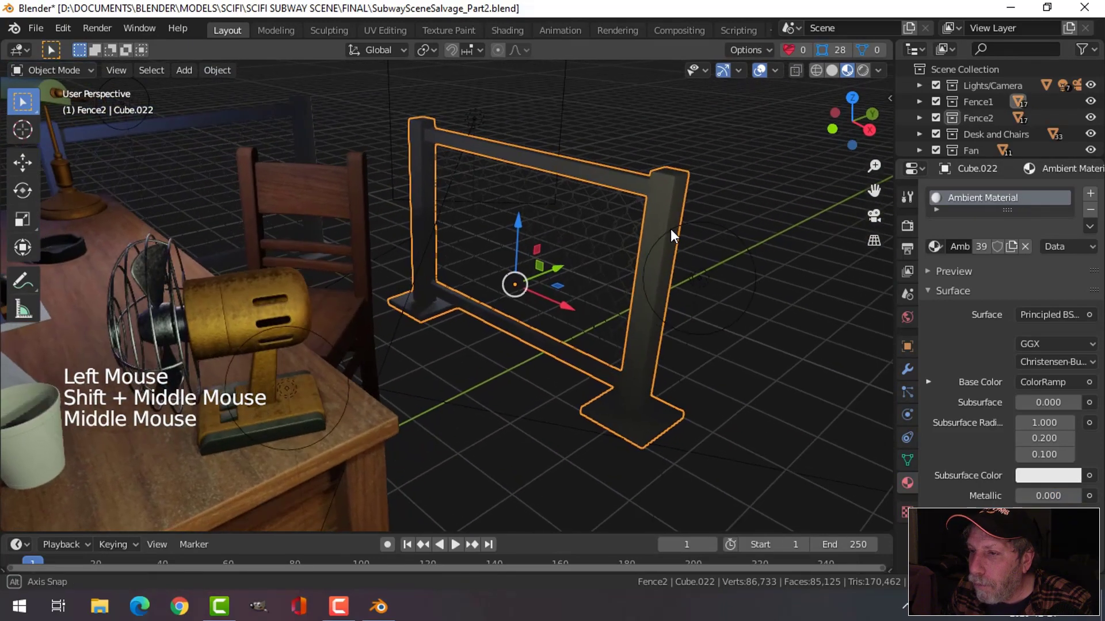
{"action": "key", "text": "Tab"}
{"action": "key", "text": "a"}
{"action": "key", "text": "q"}
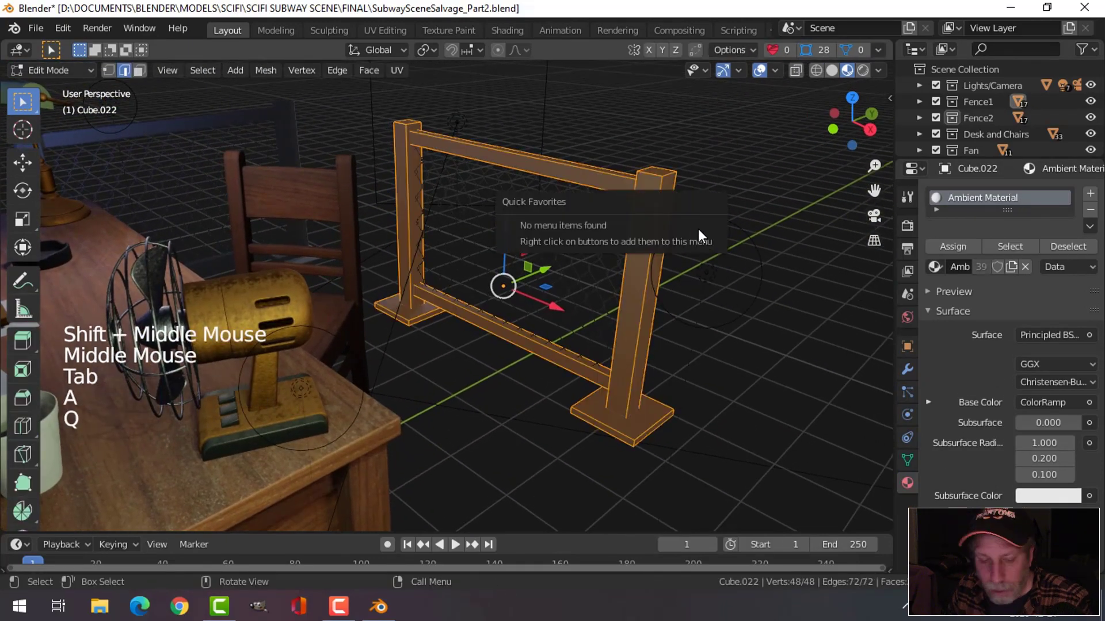
{"action": "key", "text": "u"}
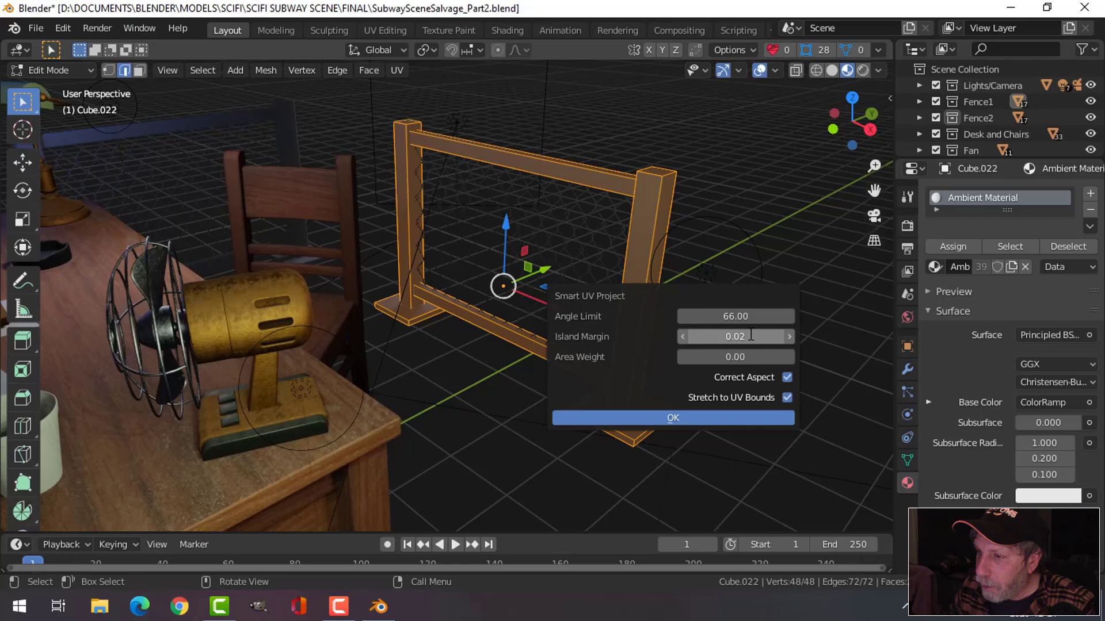
{"action": "key", "text": "Tab"}
- Assign DeskWood_SMR to the frame and toggle Scene Lights in viewport shading
{"action": "left_click", "coordinate": [936, 256]}
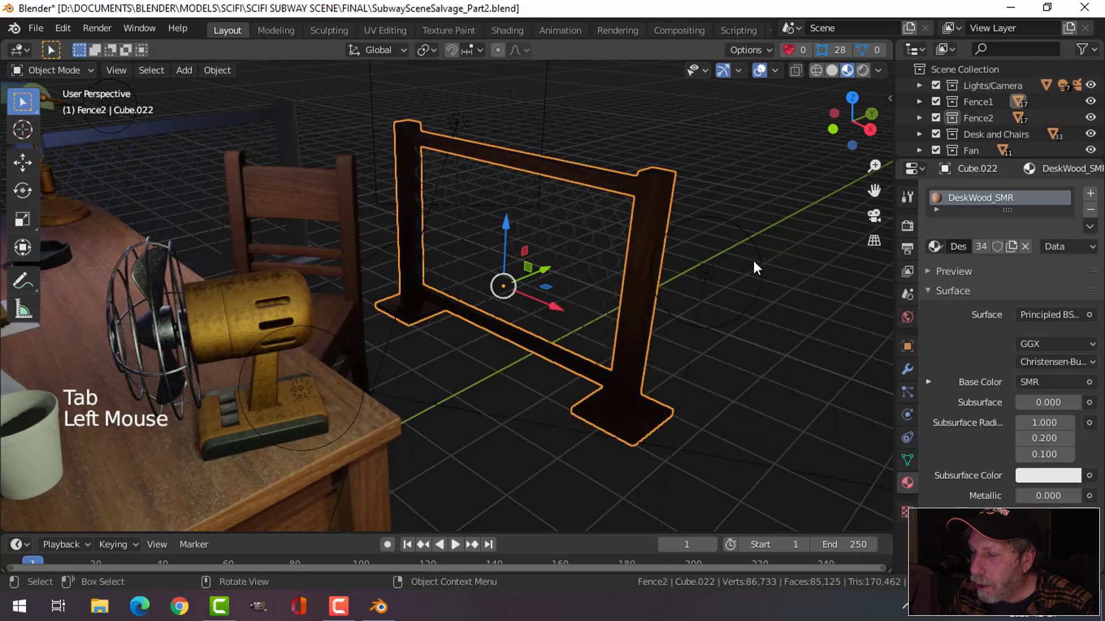
{"action": "key", "text": "alt+a"}
{"action": "scroll", "scroll_direction": "down", "scroll_amount": 3}
{"action": "middle_click", "coordinate": [682, 261]}
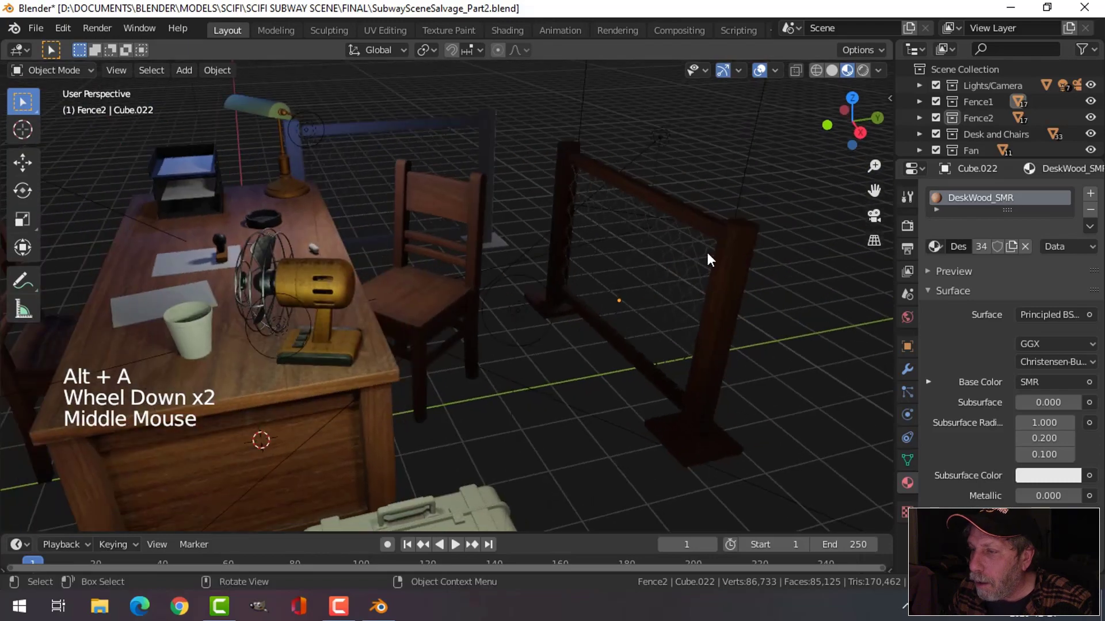
{"action": "left_click", "coordinate": [888, 73]}
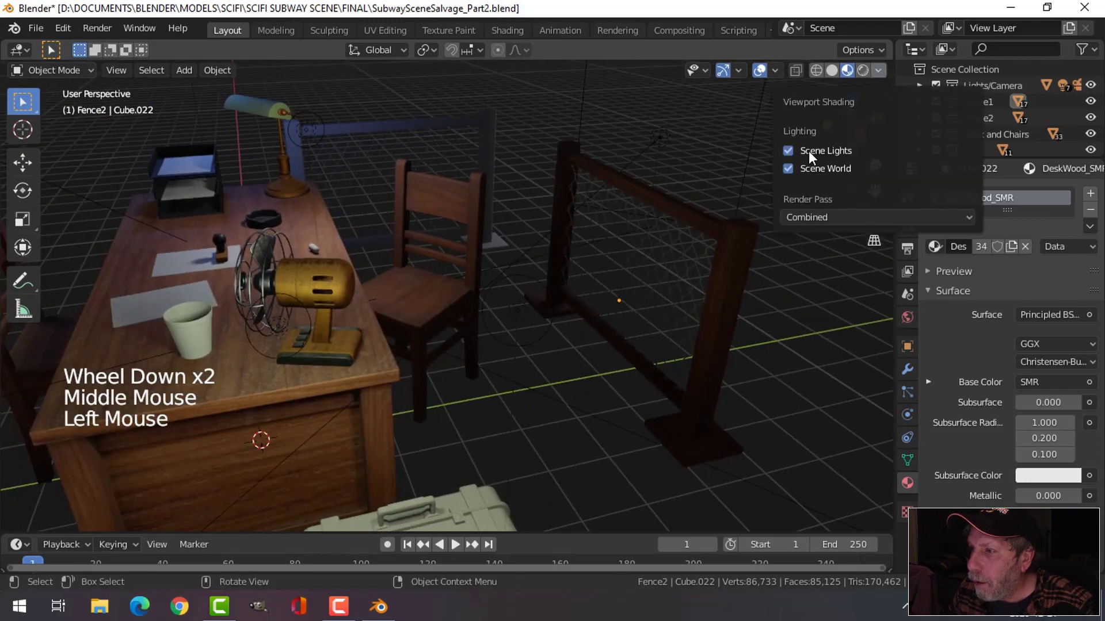
{"action": "middle_click", "coordinate": [657, 261]}
{"action": "scroll", "scroll_direction": "up", "scroll_amount": 3}
- Orbit to inspect the wood texture and frame both fences in view
{"action": "middle_click", "coordinate": [667, 239]}
{"action": "middle_click", "coordinate": [643, 276]}
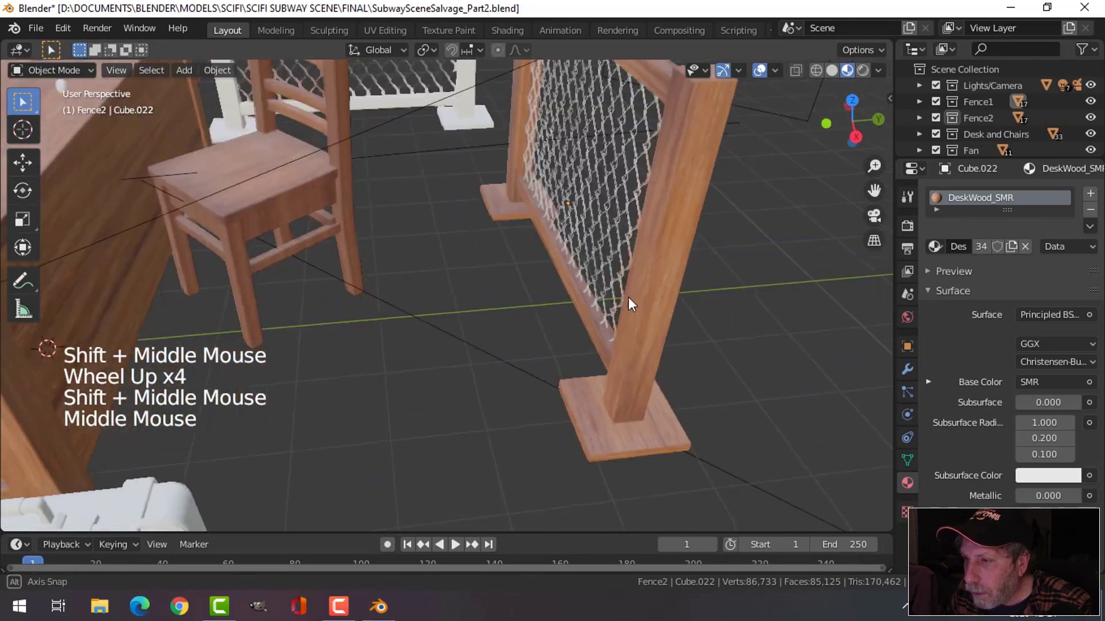
{"action": "middle_click", "coordinate": [568, 249]}
{"action": "middle_click", "coordinate": [598, 238]}
{"action": "scroll", "scroll_direction": "down", "scroll_amount": 3}
{"action": "middle_click", "coordinate": [457, 261]}
{"action": "middle_click", "coordinate": [446, 183]}
{"action": "middle_click", "coordinate": [472, 183]}
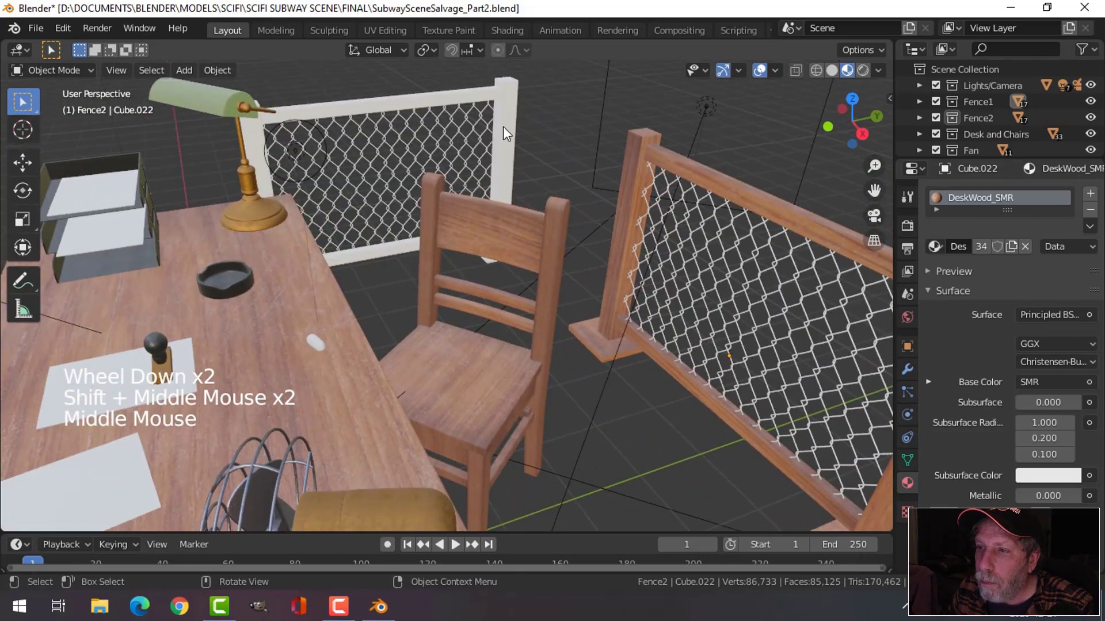
- Smart UV Project Cube.001's faces and assign it DeskWood_SMR in place of Ambient Material
{"action": "left_click", "coordinate": [517, 120]}
{"action": "key", "text": "Tab"}
{"action": "key", "text": "a"}
{"action": "key", "text": "u"}
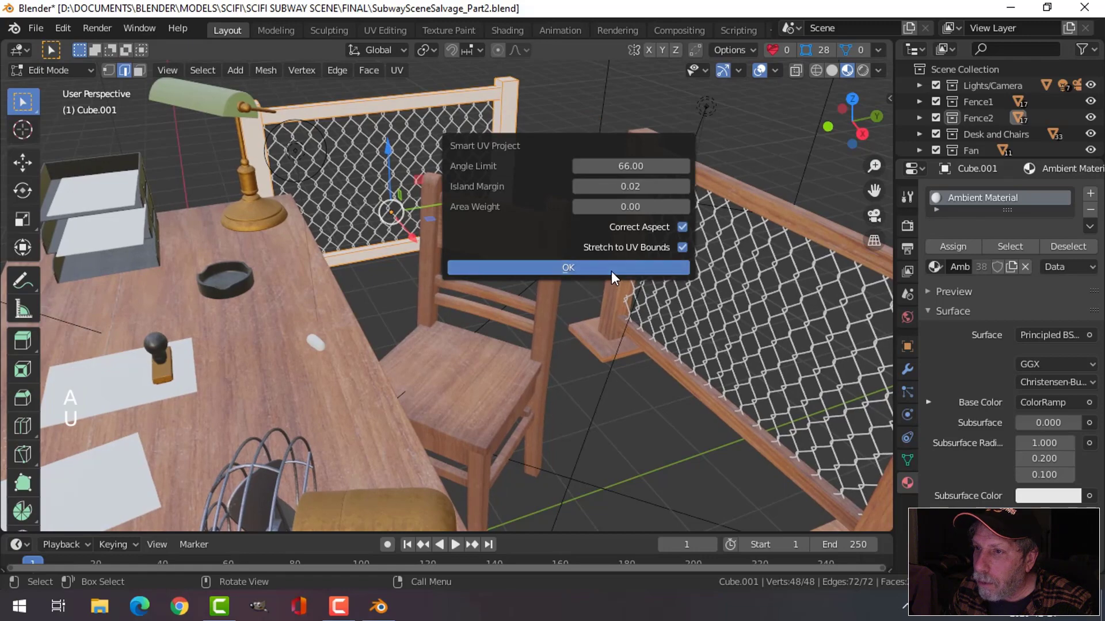
{"action": "key", "text": "Tab"}
{"action": "left_click", "coordinate": [944, 250]}
{"action": "key", "text": "alt+a"}
- Orbit around the desk scene to check both wood-framed fences up close
{"action": "scroll", "scroll_direction": "down", "scroll_amount": 3}
{"action": "middle_click", "coordinate": [511, 186]}
{"action": "middle_click", "coordinate": [424, 203]}
{"action": "scroll", "scroll_direction": "down", "scroll_amount": 3}
{"action": "middle_click", "coordinate": [244, 236]}
{"action": "middle_click", "coordinate": [337, 245]}
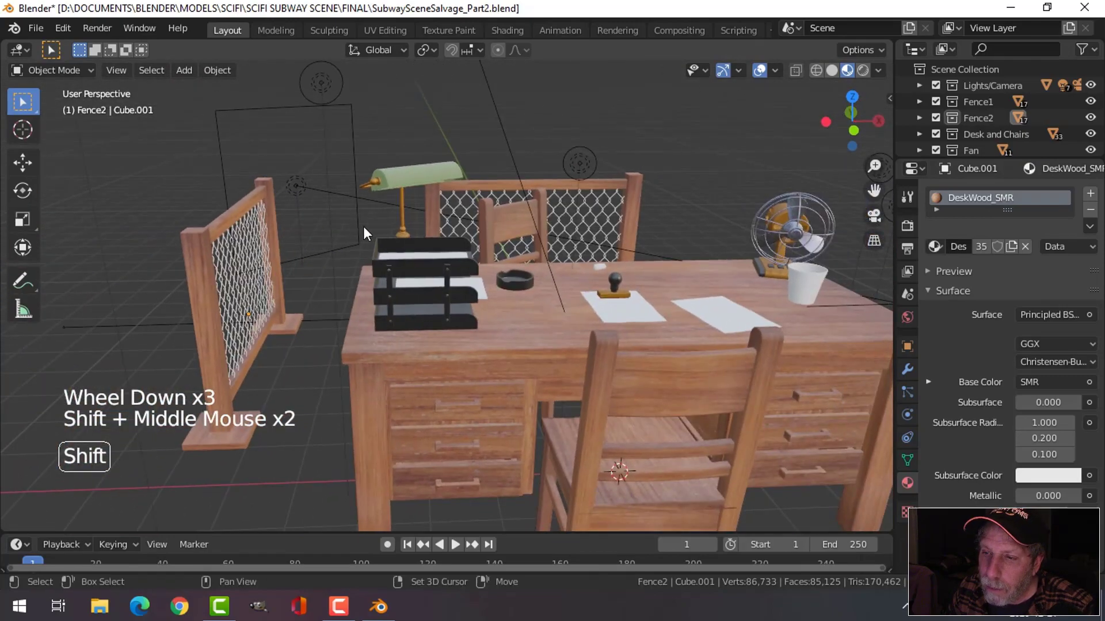
{"action": "middle_click", "coordinate": [377, 238]}
{"action": "middle_click", "coordinate": [508, 234]}
{"action": "middle_click", "coordinate": [516, 237]}
{"action": "middle_click", "coordinate": [435, 229]}
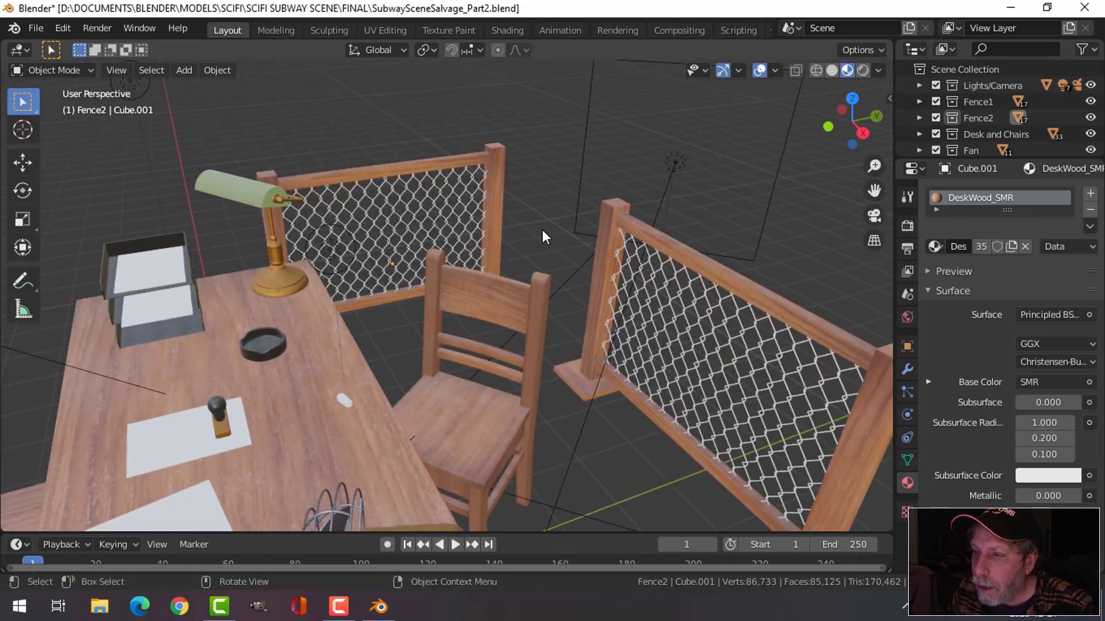
{"action": "middle_click", "coordinate": [553, 230]}
- Select every chain-link strand of the first fence and assign FanSilverMetal_SMR to them
{"action": "scroll", "scroll_direction": "up", "scroll_amount": 3}
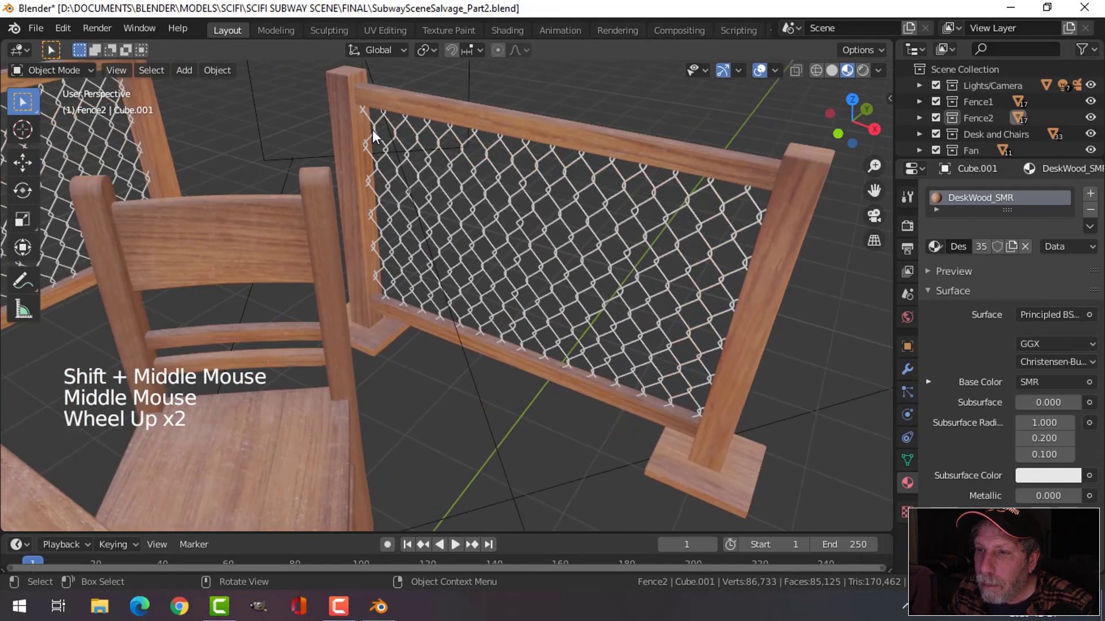
{"action": "left_click", "coordinate": [376, 134]}
{"action": "left_click", "coordinate": [399, 150]}
{"action": "double_click", "coordinate": [415, 148]}
{"action": "double_click", "coordinate": [440, 151]}
{"action": "left_click", "coordinate": [471, 158]}
{"action": "left_click", "coordinate": [483, 158]}
{"action": "left_click", "coordinate": [510, 166]}
{"action": "left_click", "coordinate": [534, 166]}
{"action": "left_click", "coordinate": [561, 173]}
{"action": "left_click", "coordinate": [594, 183]}
{"action": "left_click", "coordinate": [623, 184]}
{"action": "left_click", "coordinate": [649, 190]}
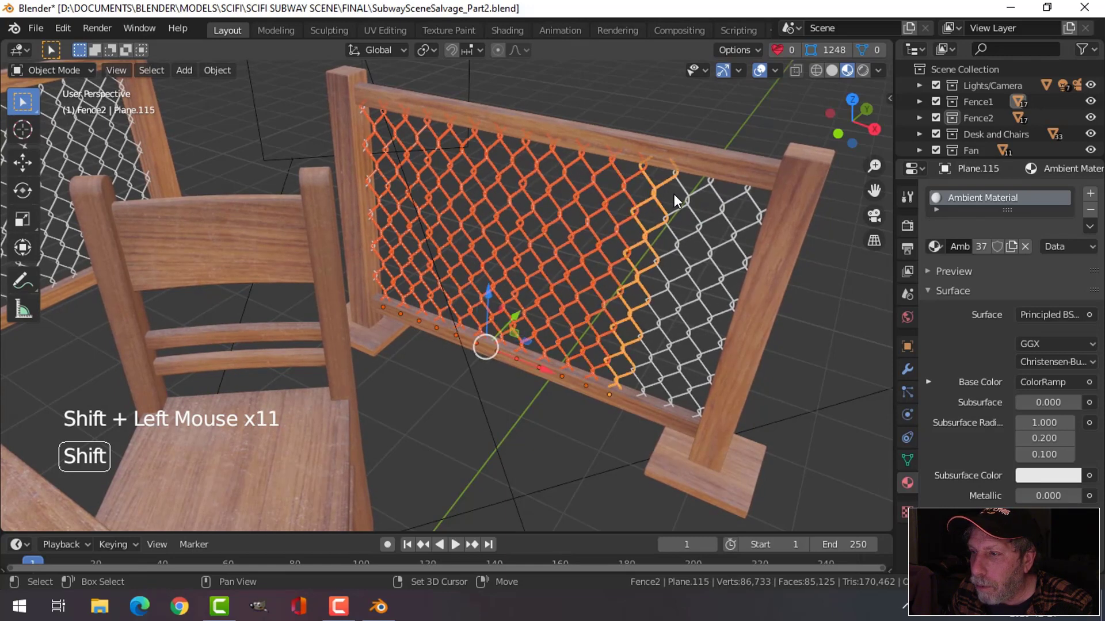
{"action": "left_click", "coordinate": [691, 206]}
{"action": "left_click", "coordinate": [732, 210]}
{"action": "left_click", "coordinate": [753, 213]}
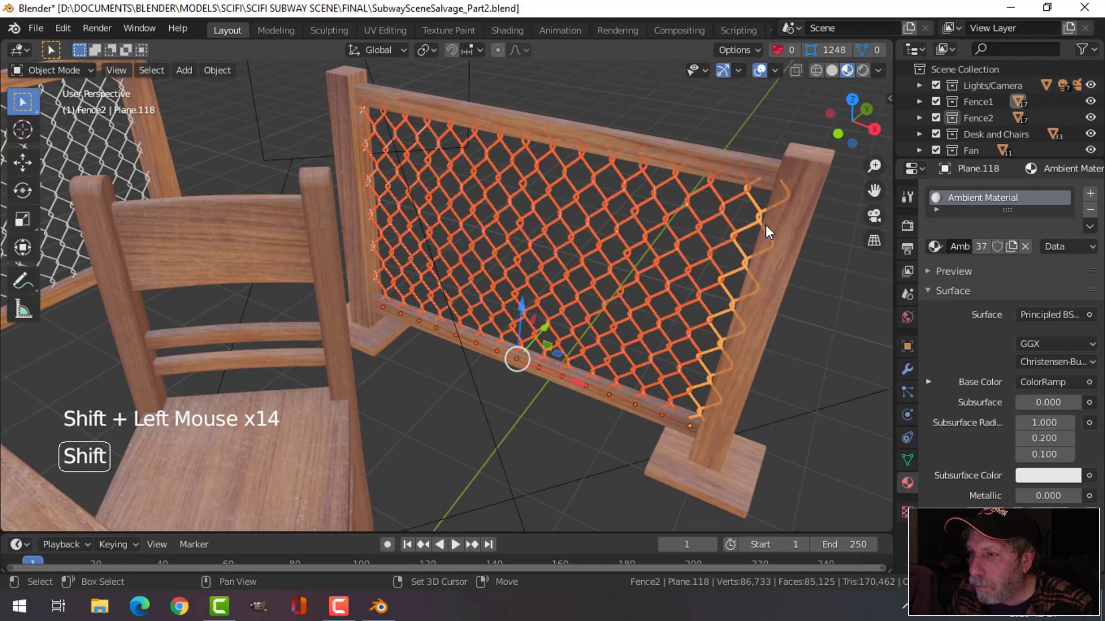
{"action": "left_click", "coordinate": [945, 253]}
{"action": "key", "text": "alt+a"}
- Select all of Fence2's chain-link strands and give them FanSilverMetal_SMR as well
{"action": "scroll", "scroll_direction": "down", "scroll_amount": 3}
{"action": "middle_click", "coordinate": [539, 193]}
{"action": "middle_click", "coordinate": [571, 205]}
{"action": "middle_click", "coordinate": [415, 183]}
{"action": "middle_click", "coordinate": [424, 227]}
{"action": "scroll", "scroll_direction": "up", "scroll_amount": 3}
{"action": "left_click", "coordinate": [374, 157]}
{"action": "left_click", "coordinate": [395, 150]}
{"action": "left_click", "coordinate": [420, 150]}
{"action": "left_click", "coordinate": [457, 152]}
{"action": "left_click", "coordinate": [469, 152]}
{"action": "left_click", "coordinate": [482, 154]}
{"action": "left_click", "coordinate": [503, 154]}
{"action": "left_click", "coordinate": [525, 155]}
{"action": "left_click", "coordinate": [579, 151]}
{"action": "left_click", "coordinate": [593, 157]}
{"action": "left_click", "coordinate": [595, 158]}
{"action": "left_click", "coordinate": [622, 160]}
{"action": "left_click", "coordinate": [640, 160]}
{"action": "left_click", "coordinate": [657, 160]}
{"action": "left_click", "coordinate": [653, 158]}
{"action": "left_click", "coordinate": [630, 169]}
{"action": "left_click", "coordinate": [675, 157]}
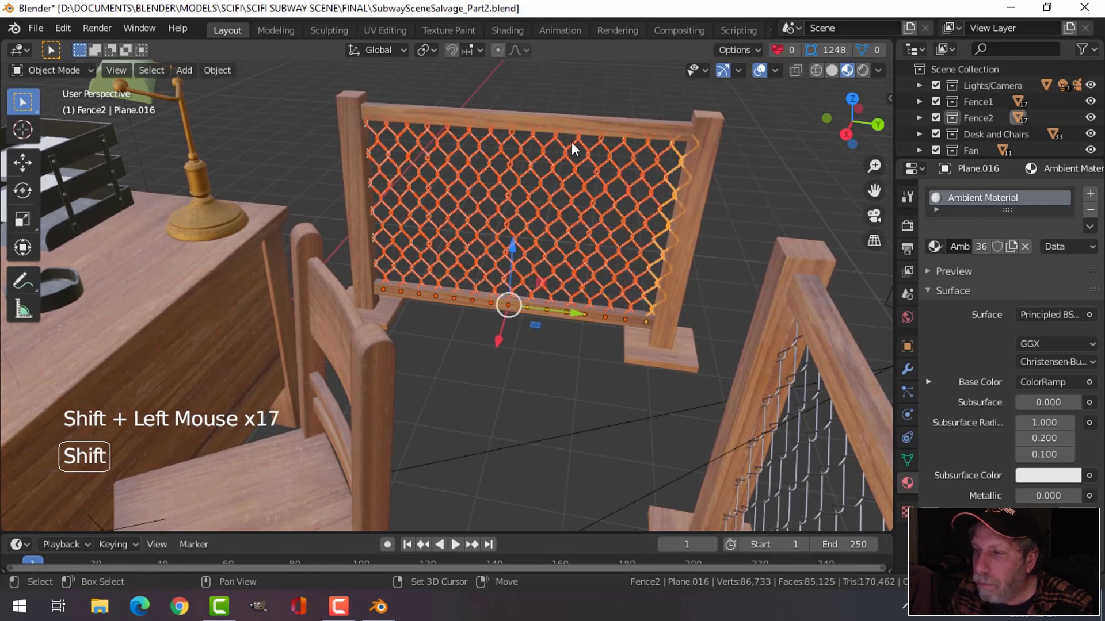
{"action": "left_click", "coordinate": [944, 251]}
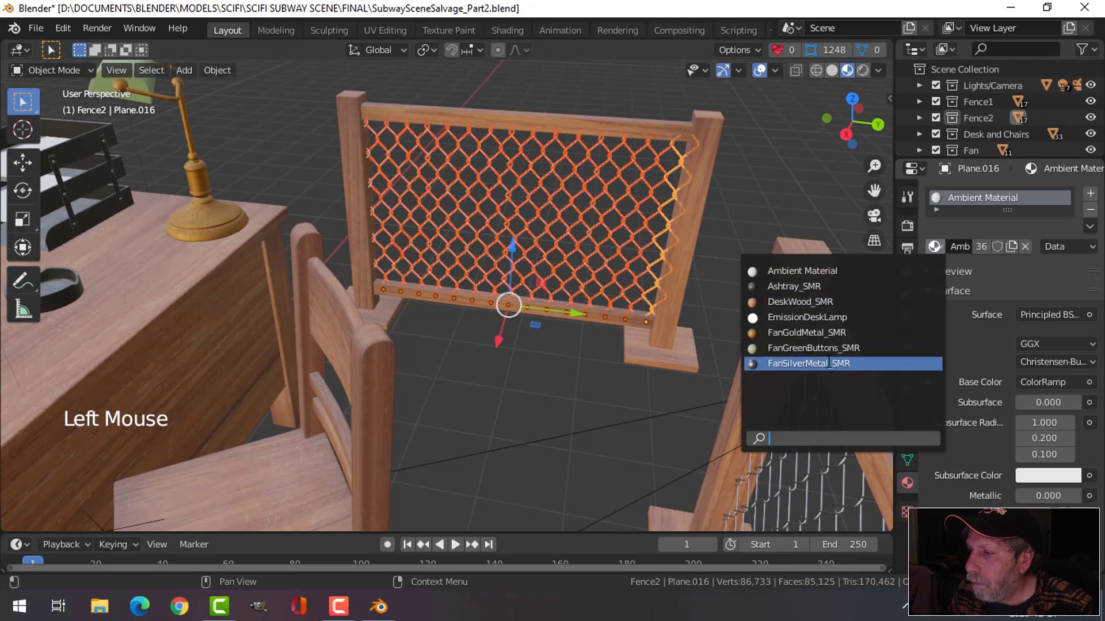
{"action": "key", "text": "alt+a"}
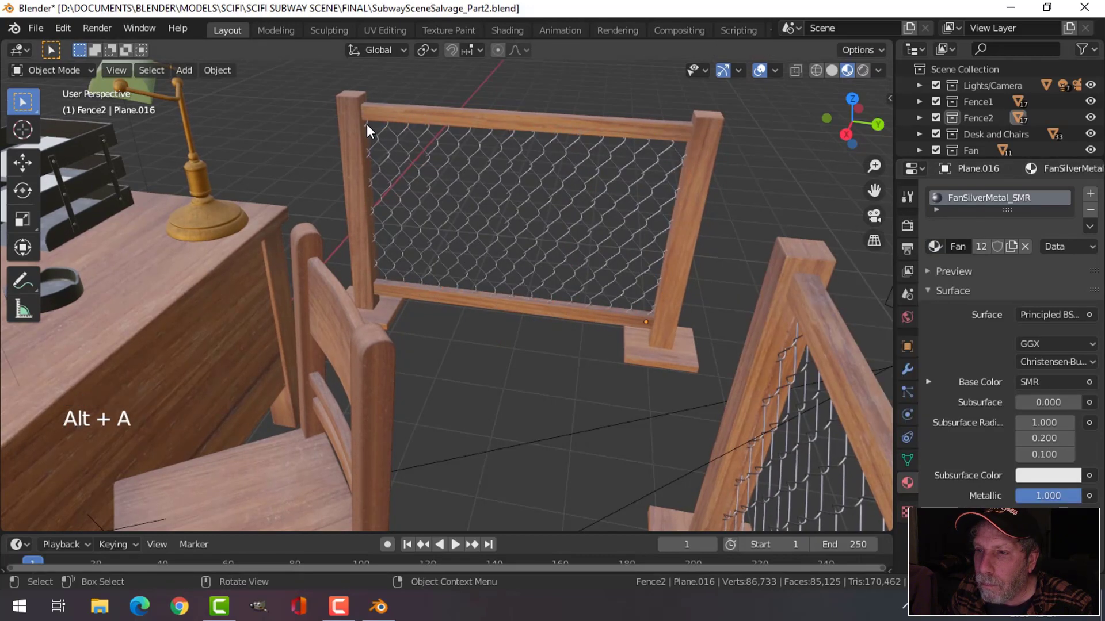
- Catch the missed strands by hiding, unhiding and reapplying the silver metal, then view both fences
{"action": "left_click", "coordinate": [372, 132]}
{"action": "left_click", "coordinate": [370, 133]}
{"action": "left_click", "coordinate": [370, 136]}
{"action": "key", "text": "h"}
{"action": "left_click", "coordinate": [356, 135]}
{"action": "key", "text": "alt+a"}
{"action": "key", "text": "alt+h"}
{"action": "key", "text": "alt+a"}
{"action": "scroll", "scroll_direction": "down", "scroll_amount": 3}
{"action": "middle_click", "coordinate": [577, 225]}
{"action": "scroll", "scroll_direction": "down", "scroll_amount": 3}
{"action": "middle_click", "coordinate": [506, 273]}
- Save the Blender file and switch viewport shading to use the scene's own lights
{"action": "key", "text": "ctrl+s"}
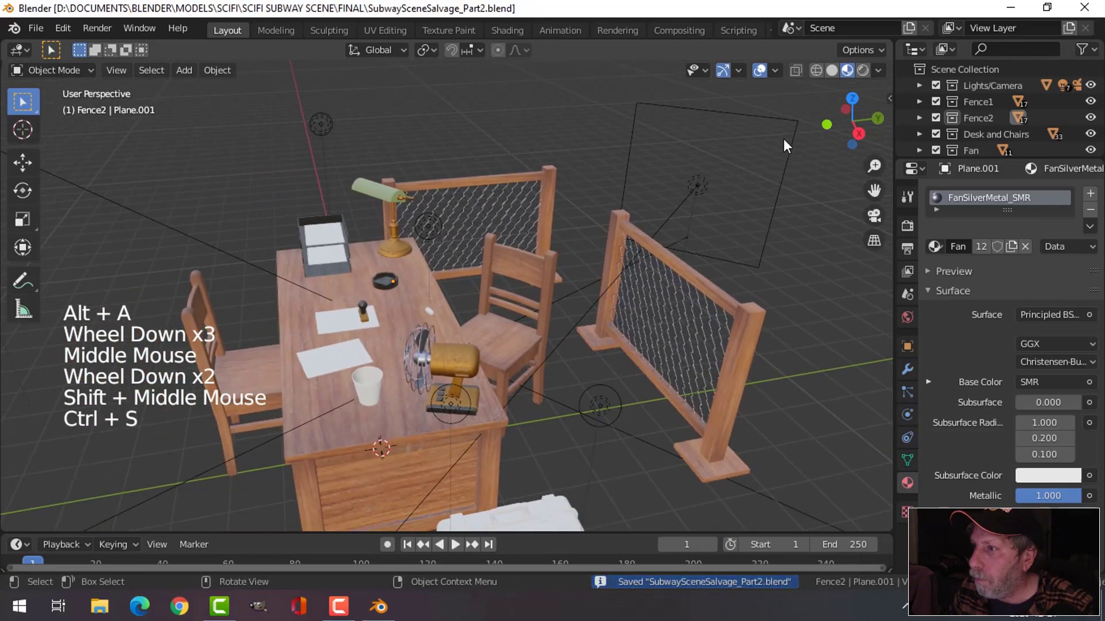
{"action": "left_click", "coordinate": [886, 74]}
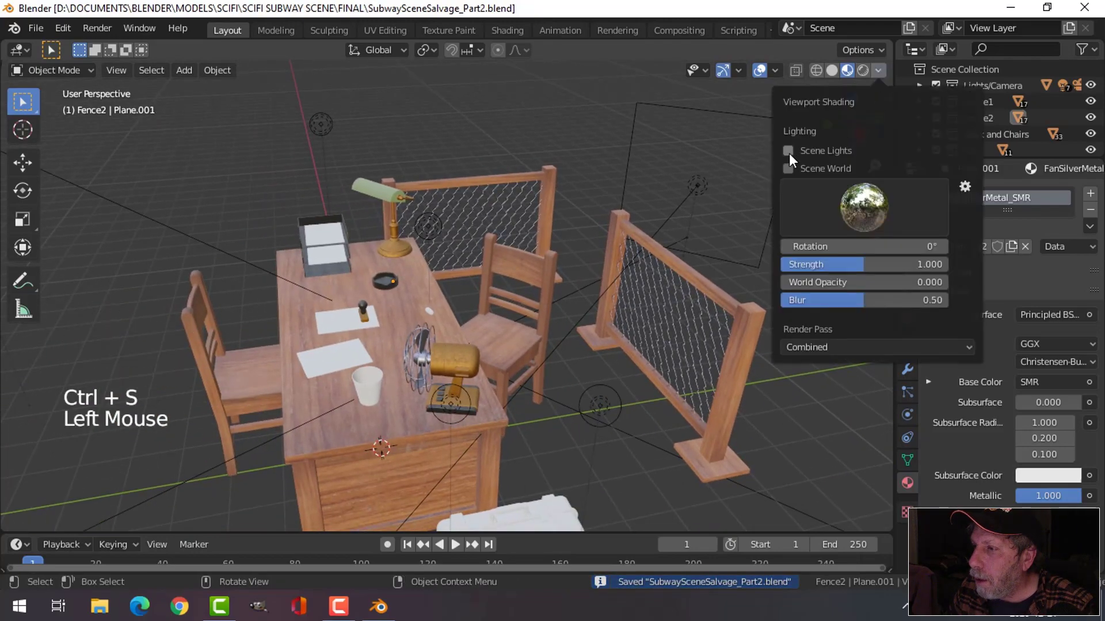
{"action": "middle_click", "coordinate": [597, 223]}
{"action": "scroll", "scroll_direction": "down", "scroll_amount": 3}
{"action": "middle_click", "coordinate": [564, 217]}
{"action": "middle_click", "coordinate": [604, 245]}
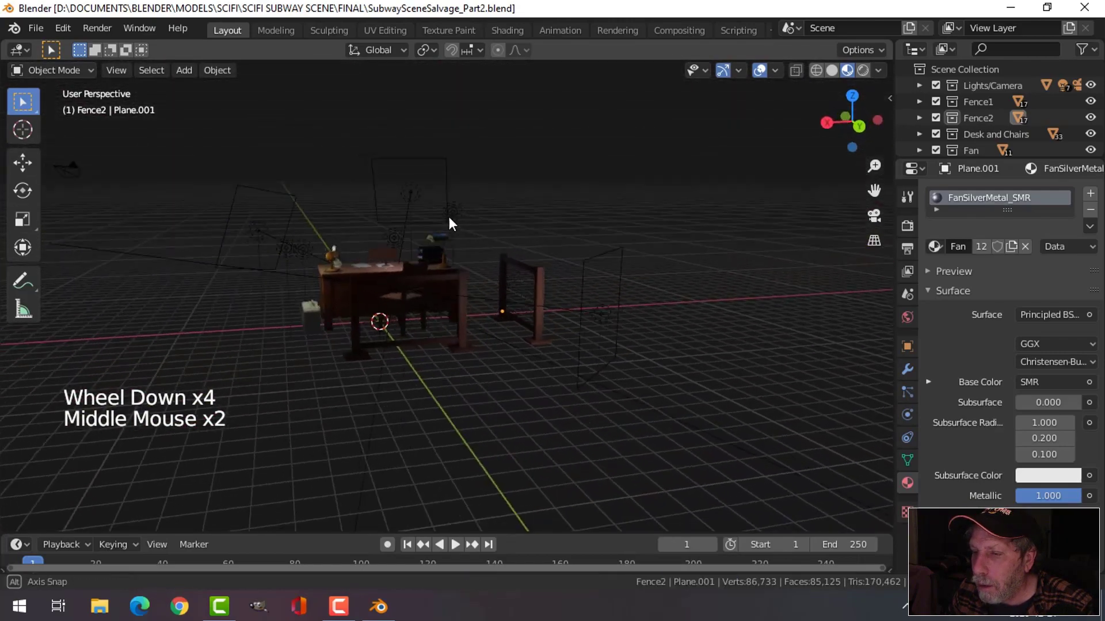
- Move the area light Area.001 so it sits beside the wooden fences
{"action": "left_click", "coordinate": [657, 248]}
{"action": "middle_click", "coordinate": [701, 267]}
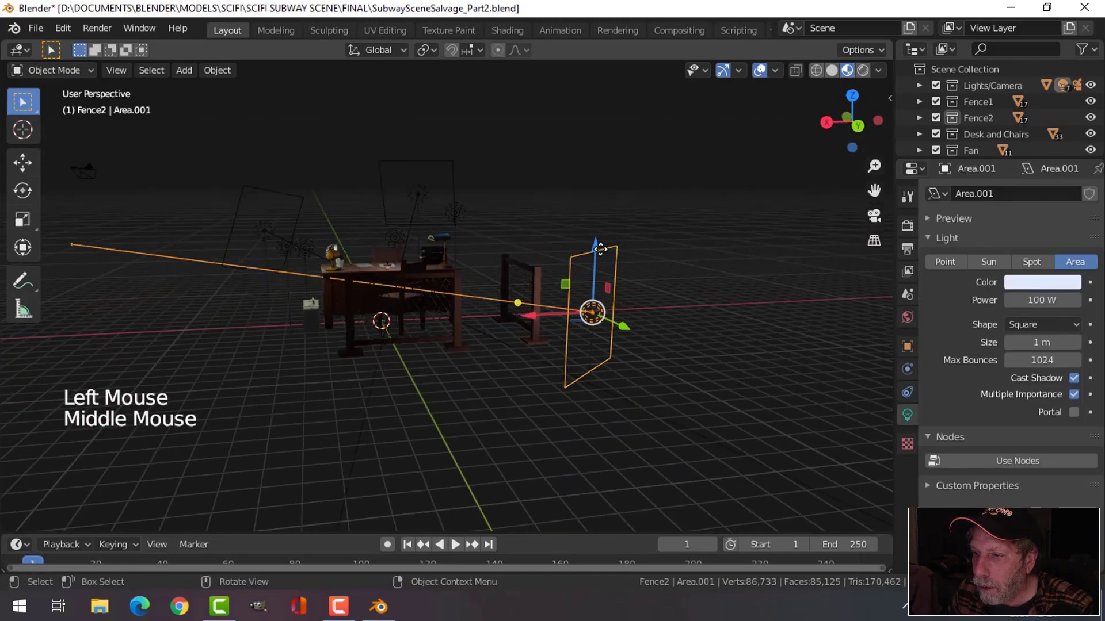
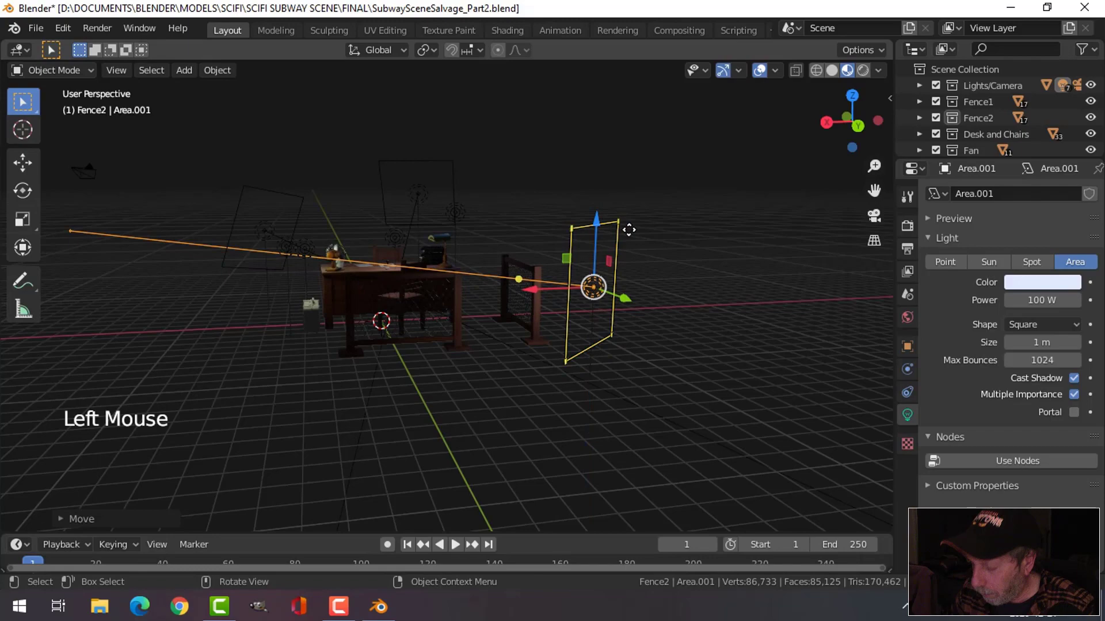
{"action": "key", "text": "KP_3"}
{"action": "key", "text": "r"}
{"action": "key", "text": "g"}
- Duplicate the desk's point light into Point.004 placed above the fences and check the lighting
{"action": "middle_click", "coordinate": [553, 239]}
{"action": "middle_click", "coordinate": [566, 232]}
{"action": "middle_click", "coordinate": [506, 338]}
{"action": "scroll", "scroll_direction": "up", "scroll_amount": 3}
{"action": "left_click", "coordinate": [574, 395]}
{"action": "middle_click", "coordinate": [661, 408]}
{"action": "middle_click", "coordinate": [683, 395]}
{"action": "key", "text": "shift+d"}
{"action": "left_click", "coordinate": [704, 367]}
{"action": "middle_click", "coordinate": [468, 231]}
{"action": "left_click", "coordinate": [438, 223]}
{"action": "middle_click", "coordinate": [571, 239]}
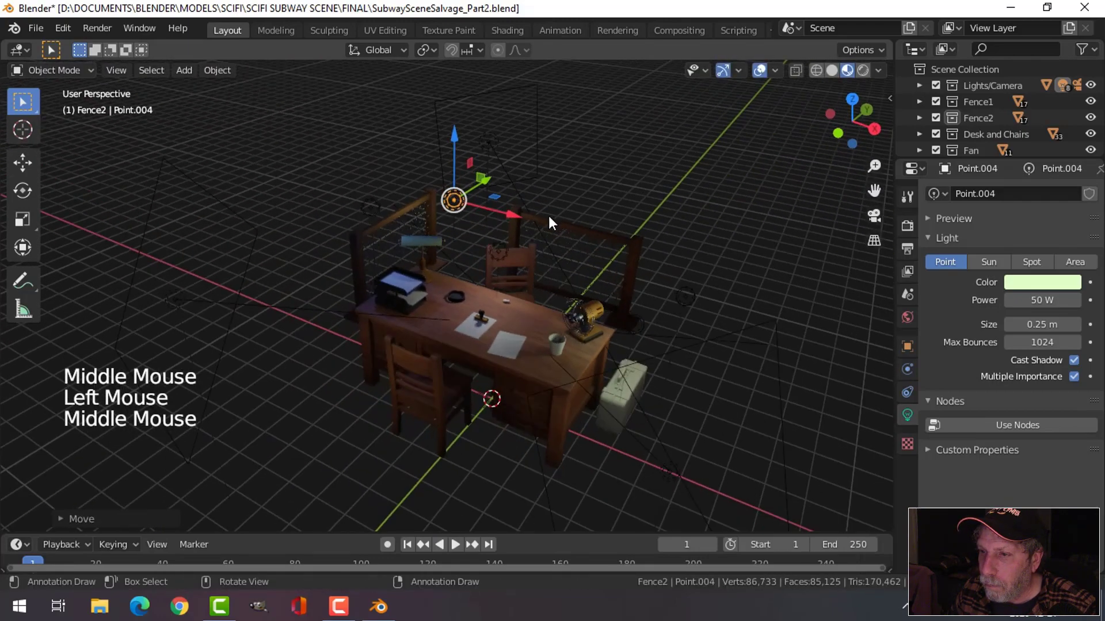